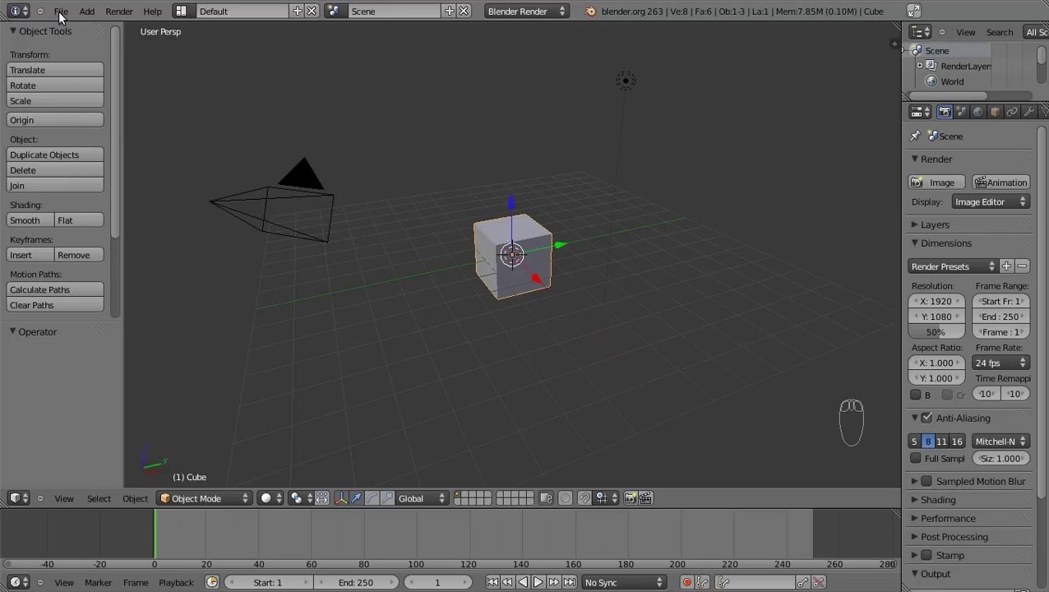
# Step: Enable International Fonts with Language Español and translate both Interface and Tooltips
pyautogui.moveTo(65, 13); pyautogui.dragTo(124, 171)
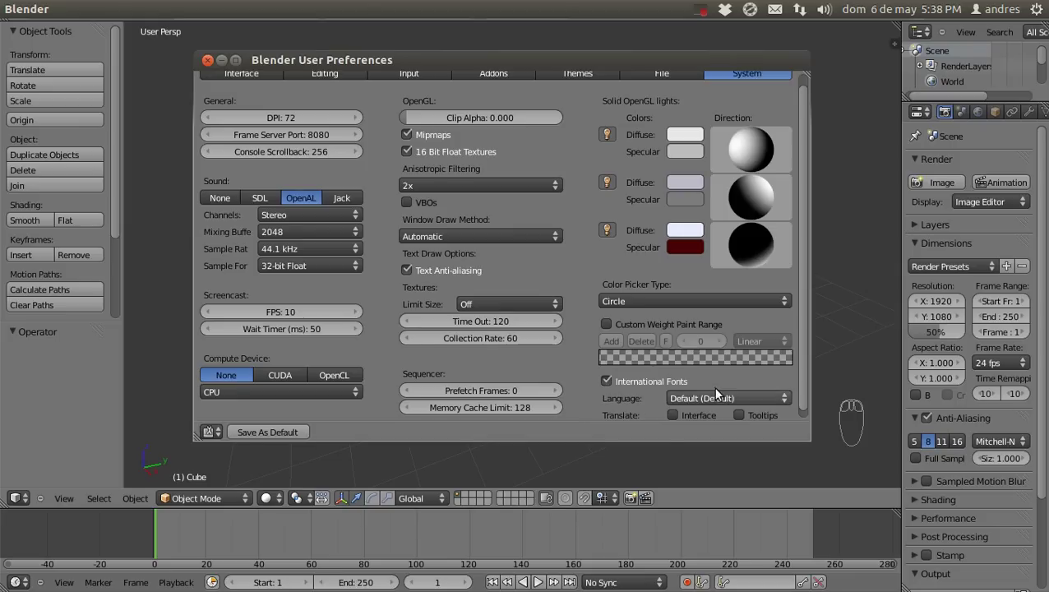
pyautogui.moveTo(820, 375); pyautogui.dragTo(687, 408)
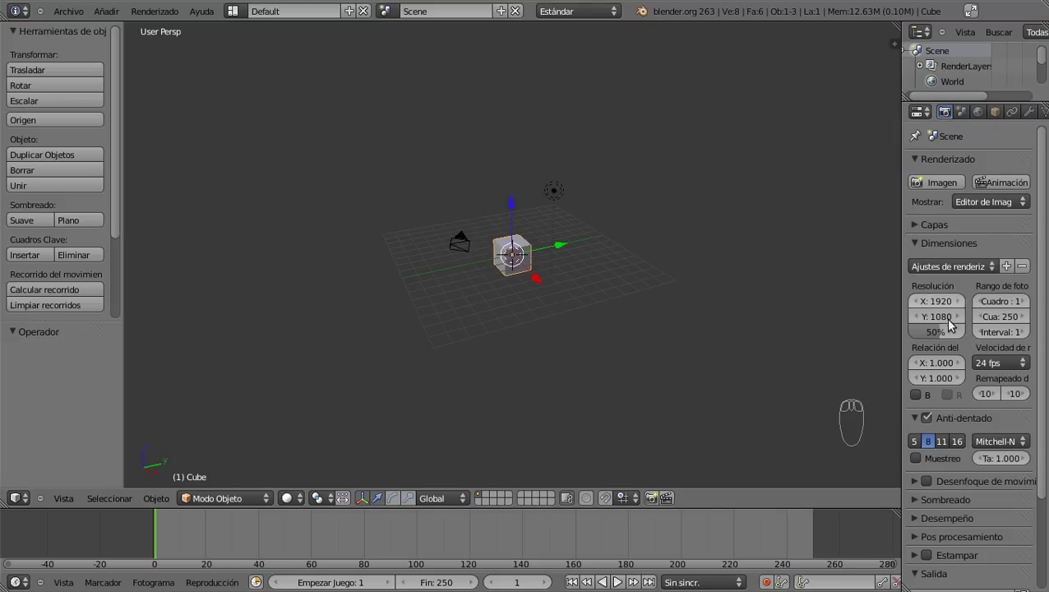
# Step: Zoom the 3D viewport in on the default cube with the Spanish interface shown
pyautogui.moveTo(320, 219); pyautogui.dragTo(60, 154)
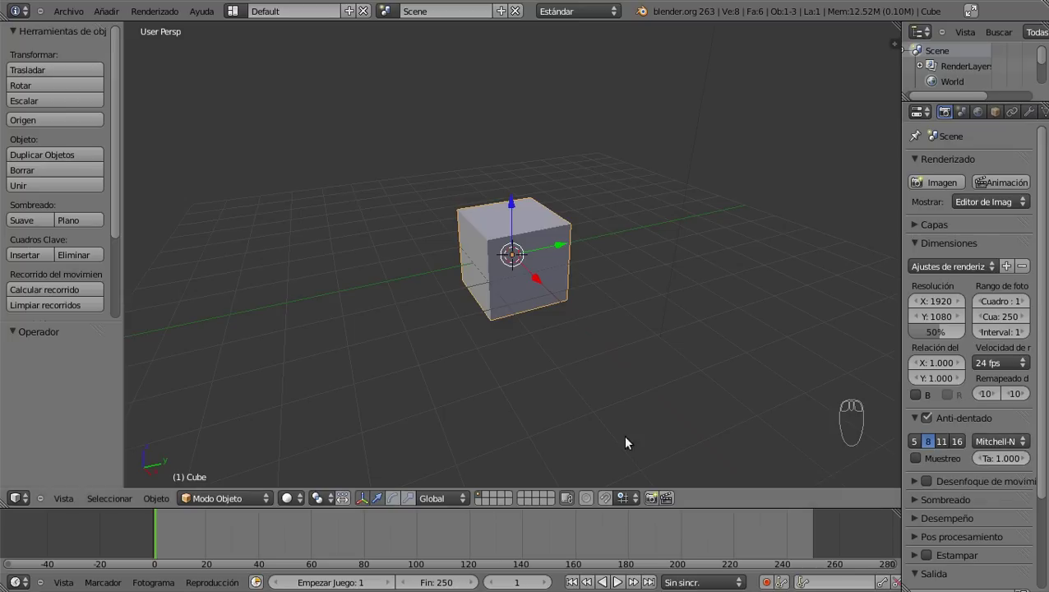
pyautogui.moveTo(204, 141); pyautogui.dragTo(269, 165)
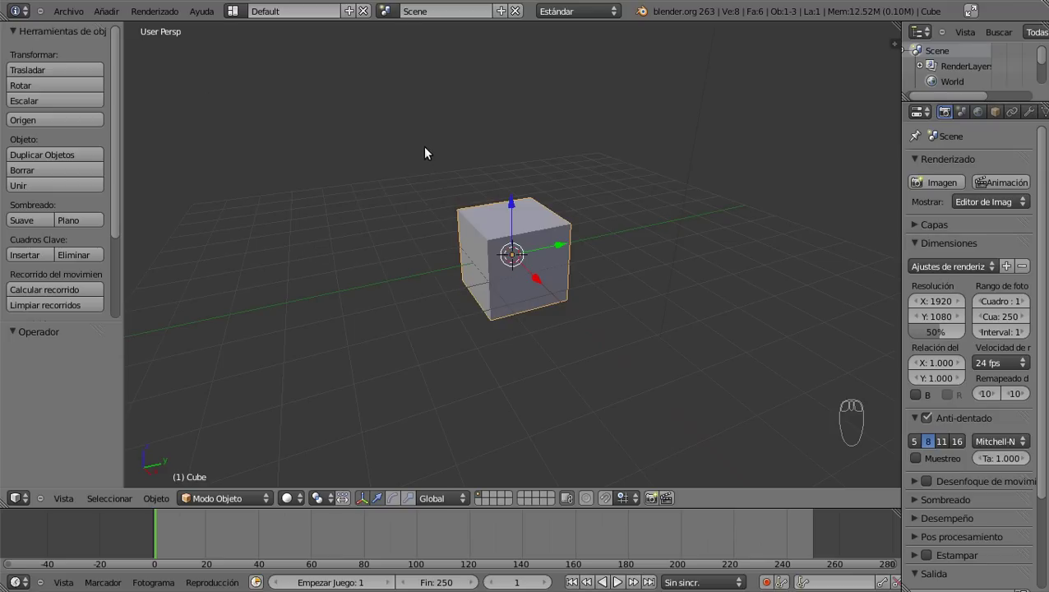